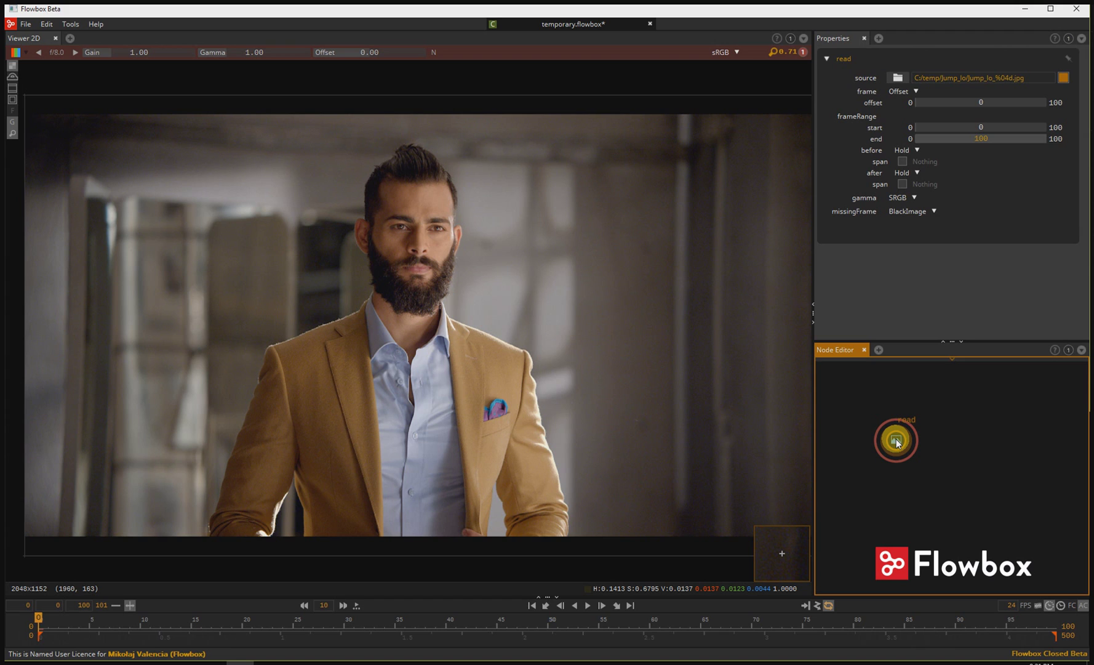
Add a Roto node to the node graph next to the footage read node
left_click_drag(901, 447, 896, 450)
Wire the read node's footage output into the Roto node's input
key("o")
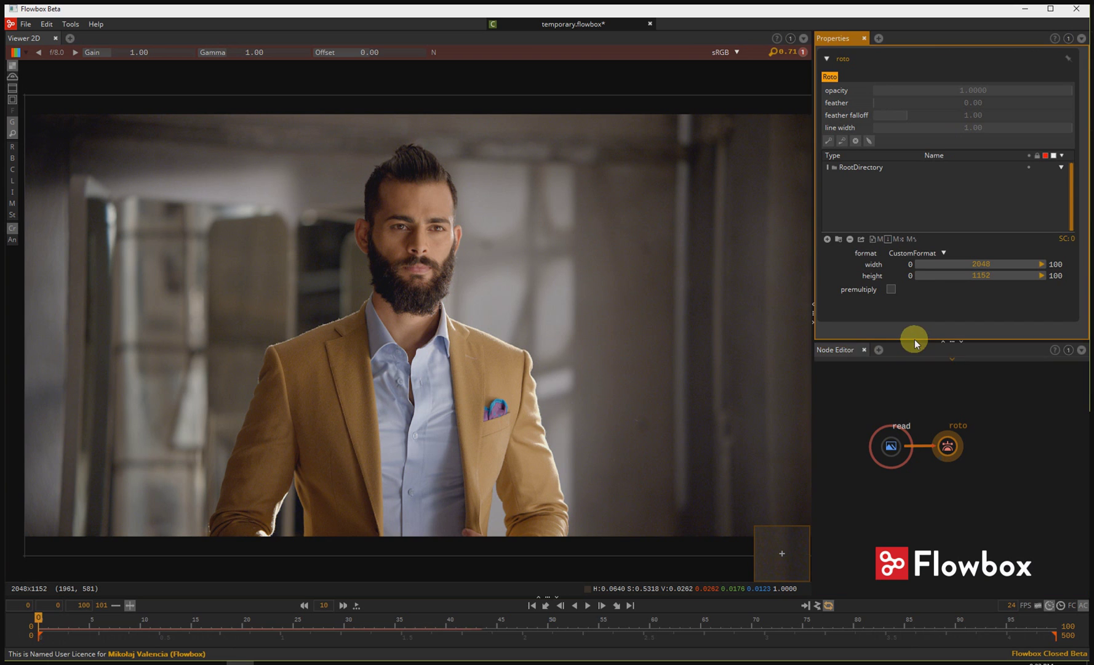
Trace roto points around the man's left ear and close them into Shape1
left_click_drag(423, 236, 373, 295)
left_click_drag(373, 294, 394, 294)
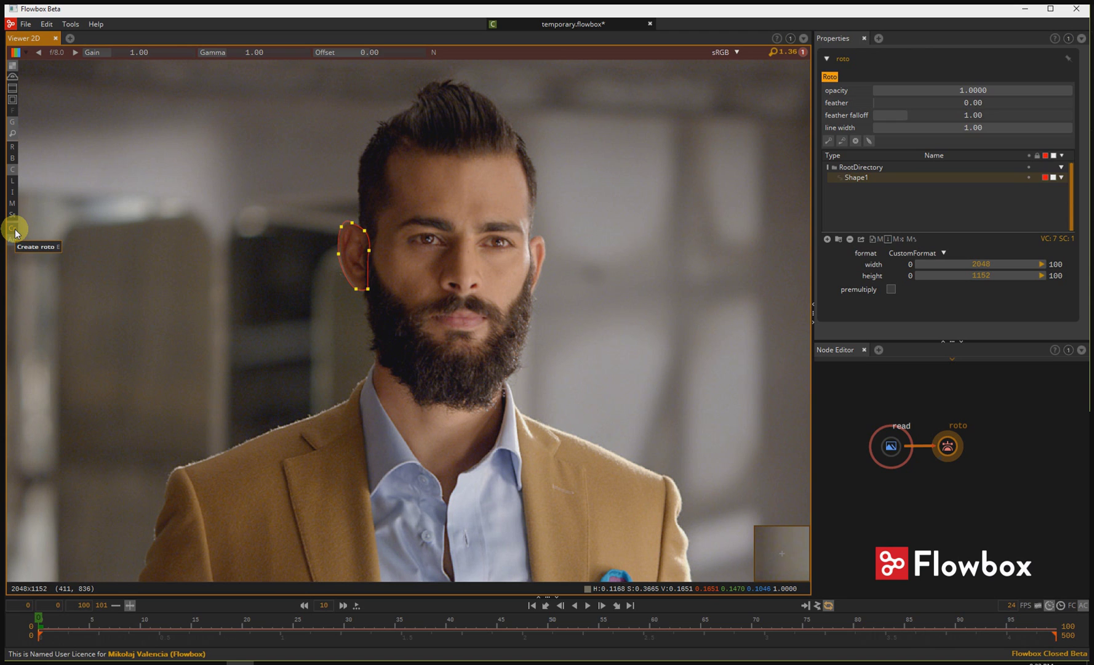
left_click(20, 234)
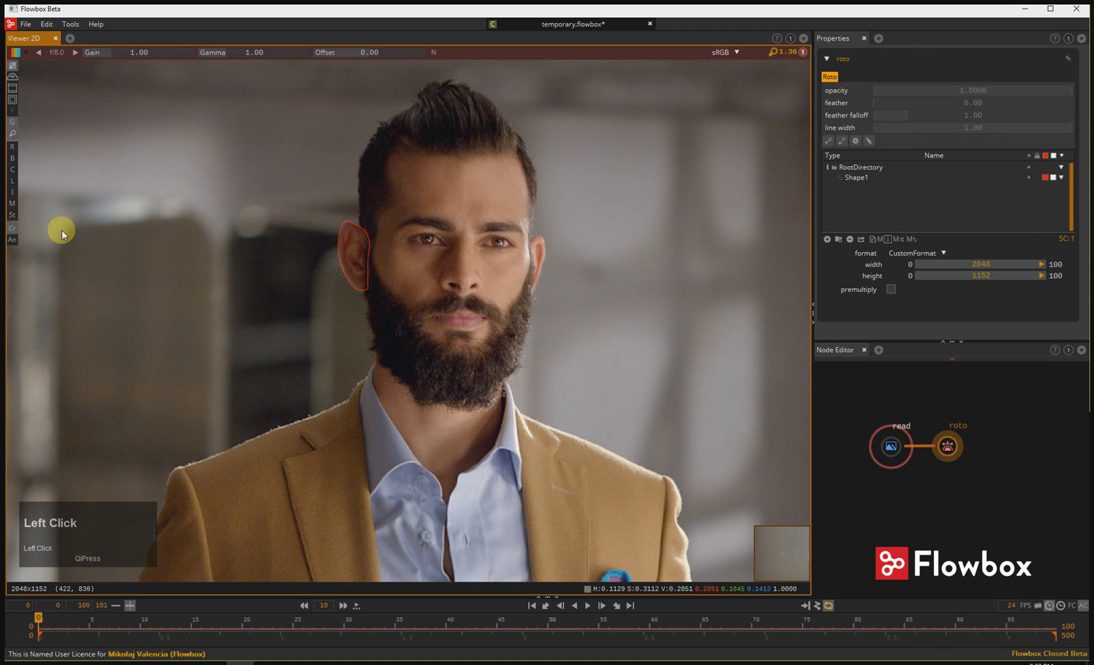
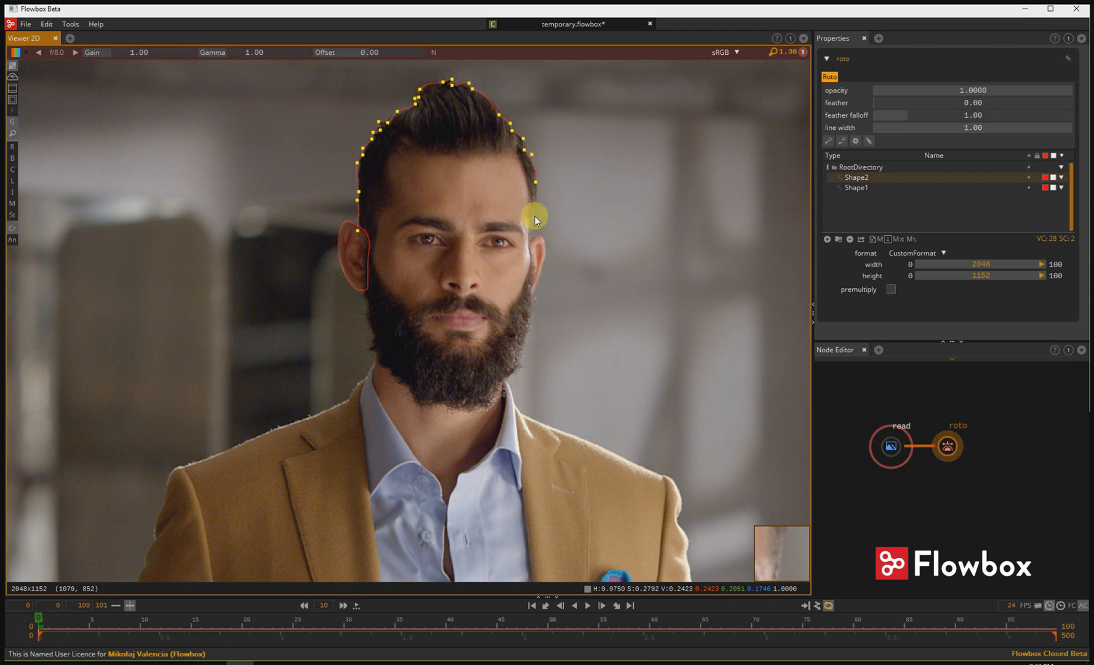
Continue Shape2's points down past the right ear and around the beard
left_click_drag(531, 245, 533, 303)
key("w")
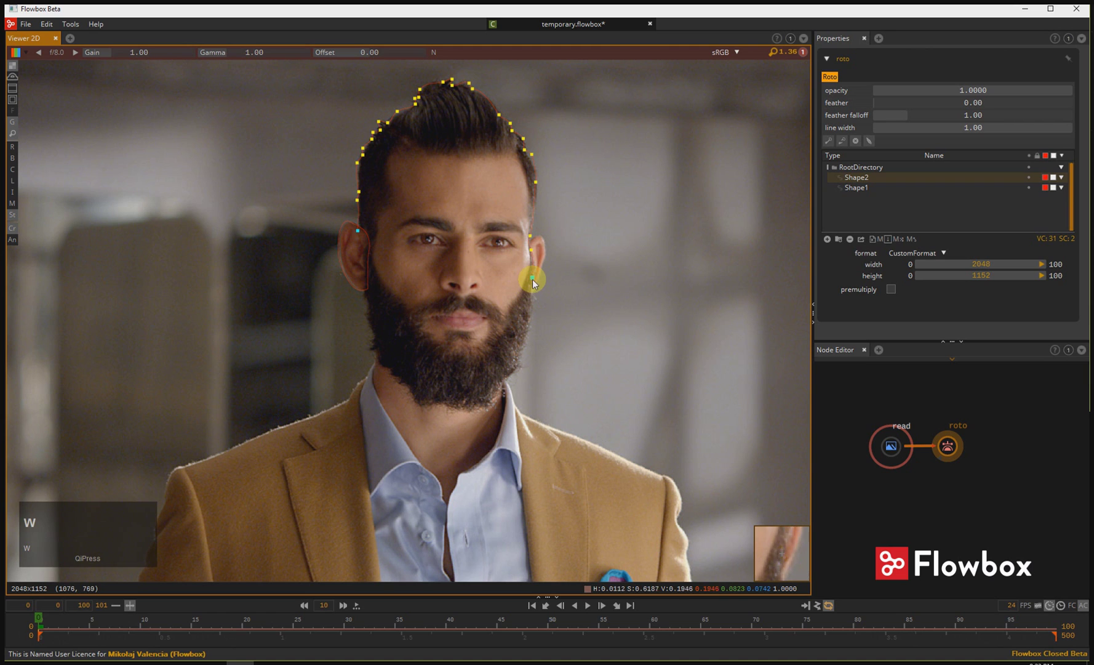
left_click_drag(534, 284, 484, 280)
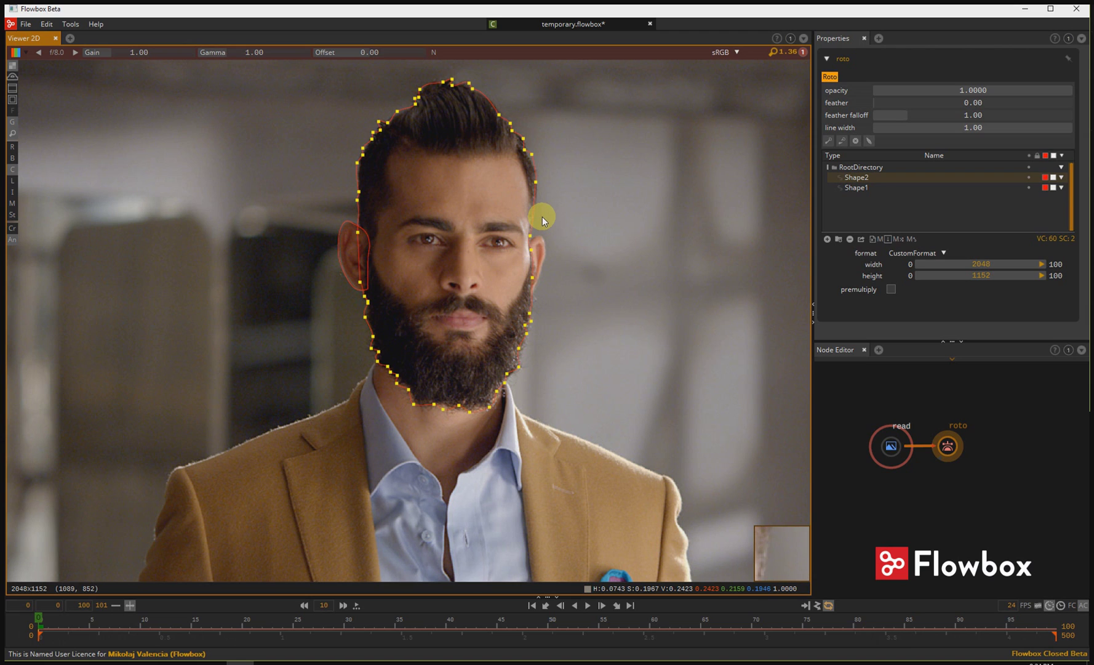
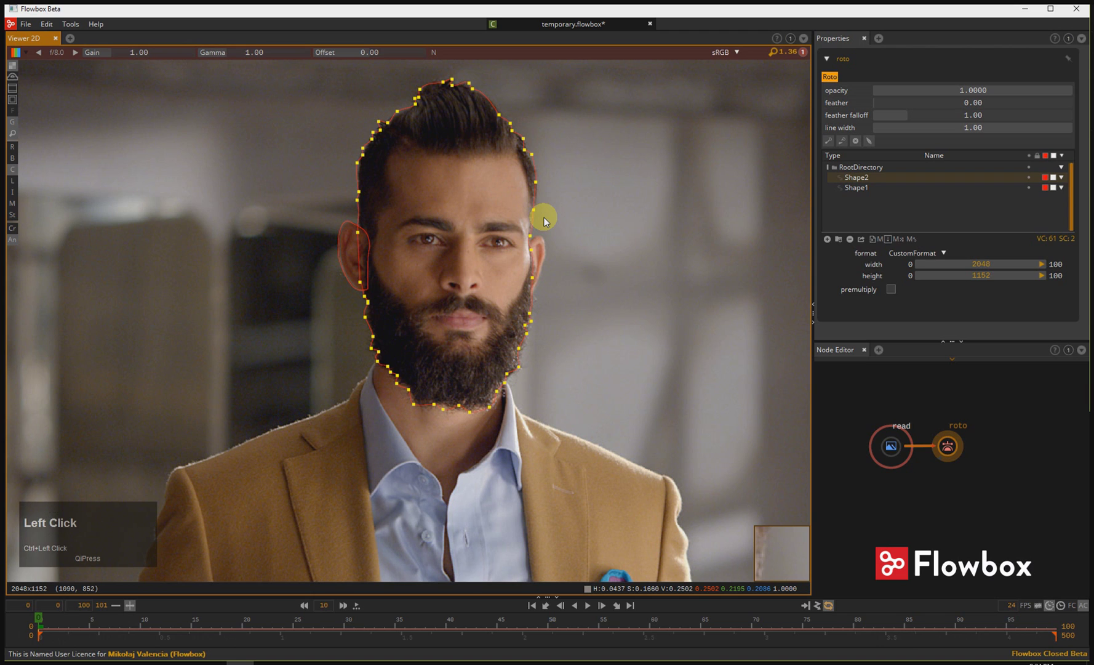
Add and adjust points so Shape2 hugs the right edge of the hair, removing strays
left_click(496, 99)
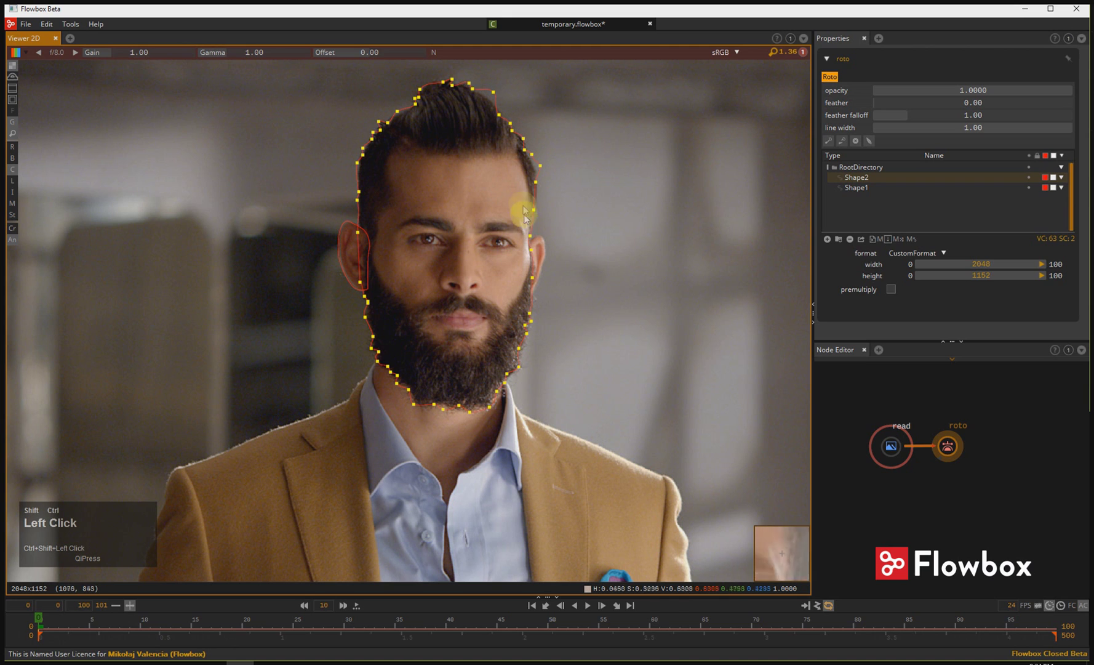
left_click(525, 203)
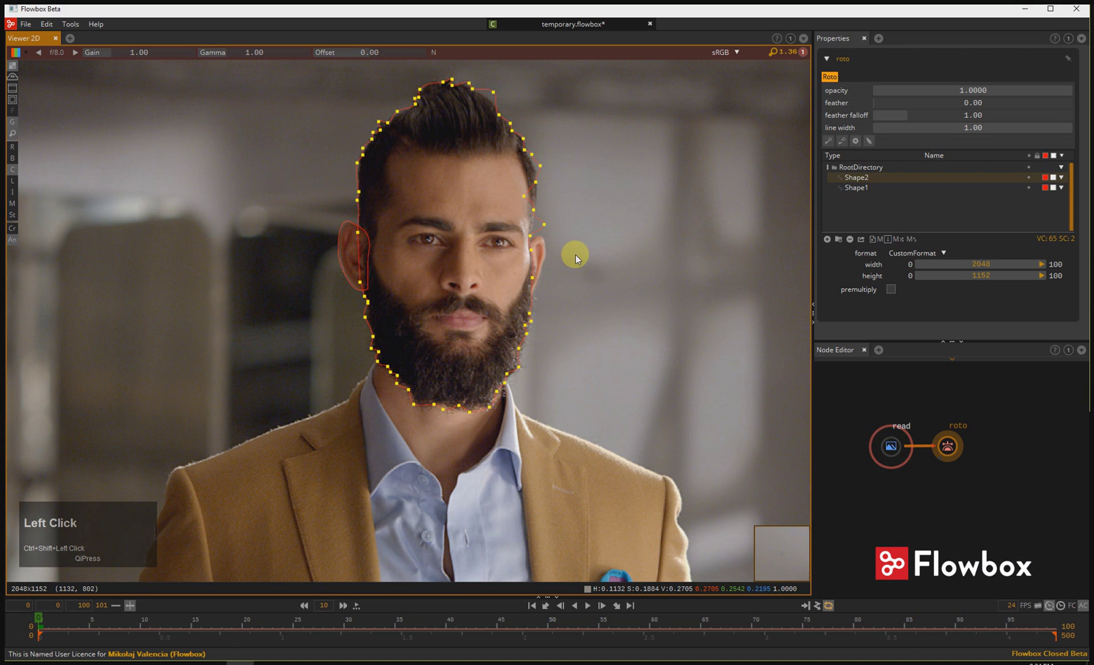
left_click_drag(508, 234, 568, 196)
key("d")
Reshape the hair curve, drop an unwanted point and close Shape2 around head and beard
left_click_drag(490, 275, 578, 175)
key("s")
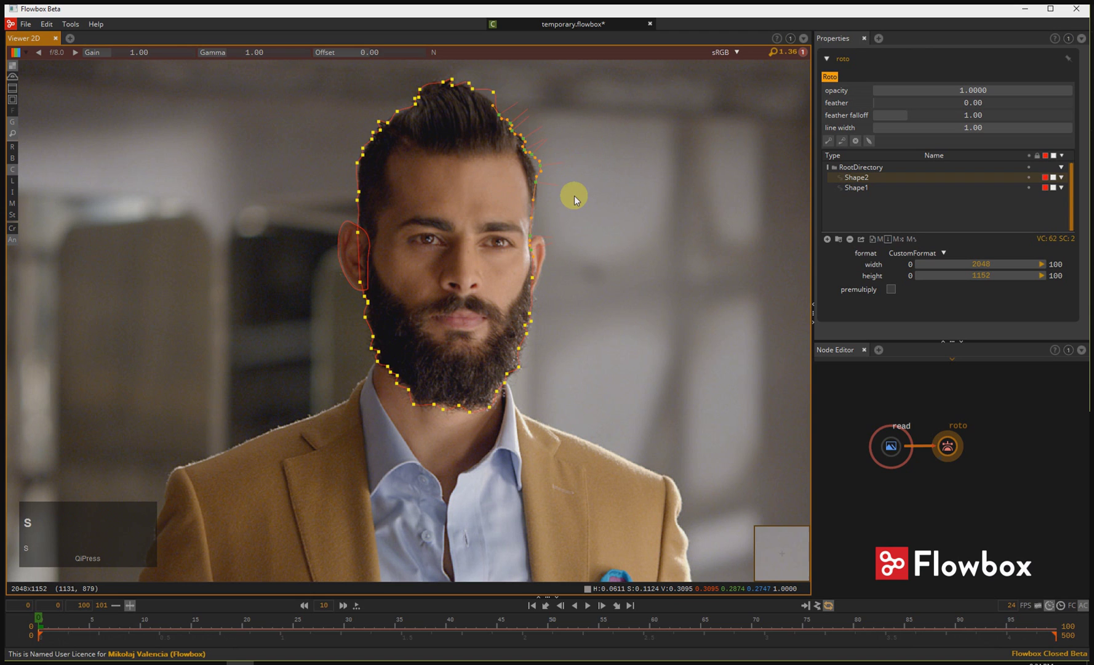
left_click_drag(580, 203, 483, 456)
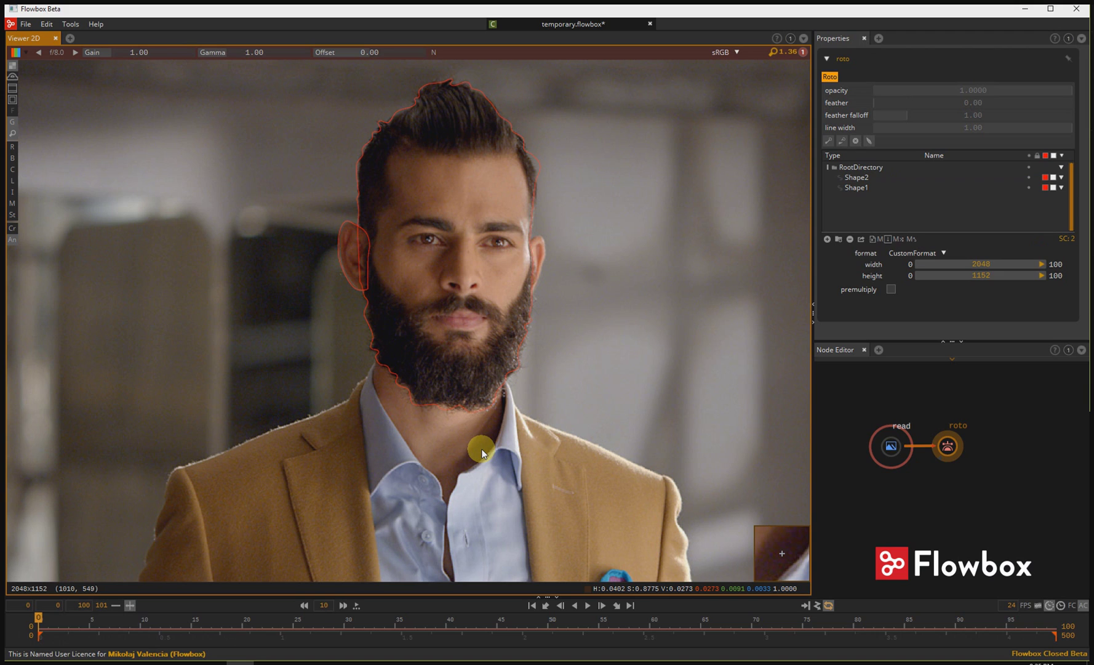